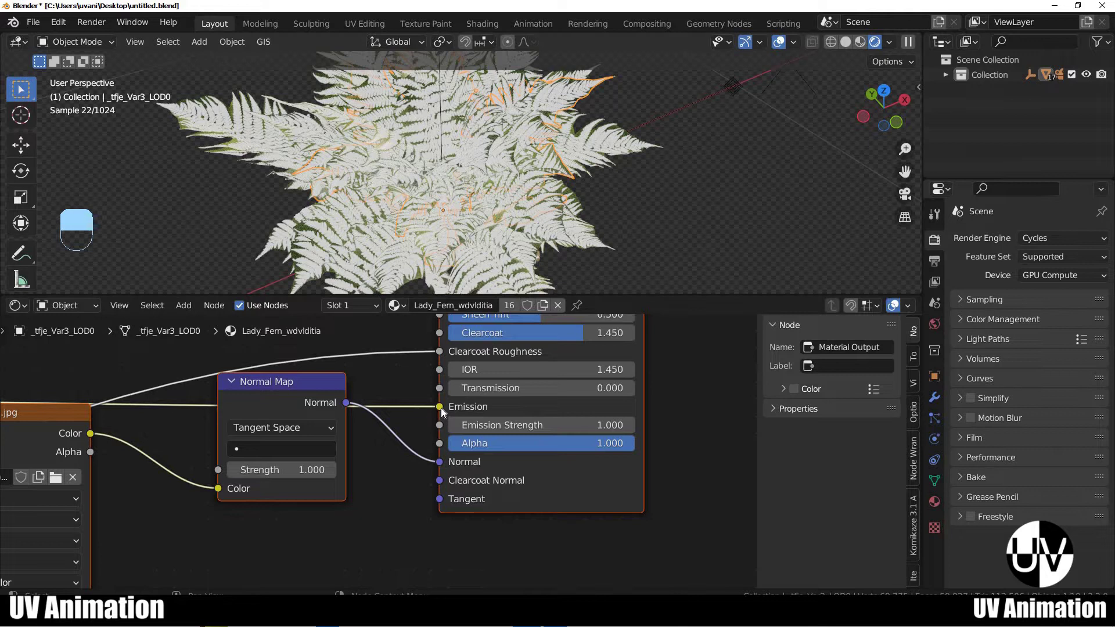
Step: Pan around the fern's Principled BSDF nodes, then start the Wood Sorrel export in Bridge
left_click_drag(423, 443, 494, 379)
left_click_drag(494, 378, 591, 444)
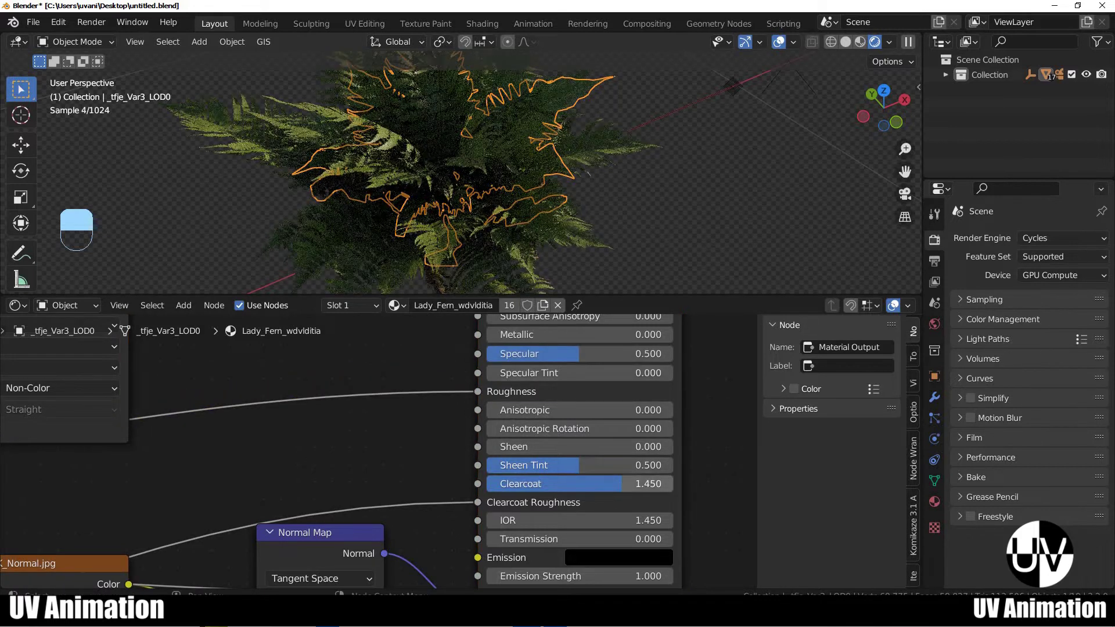
left_click_drag(496, 241, 414, 197)
left_click_drag(414, 196, 524, 201)
middle_click(524, 202)
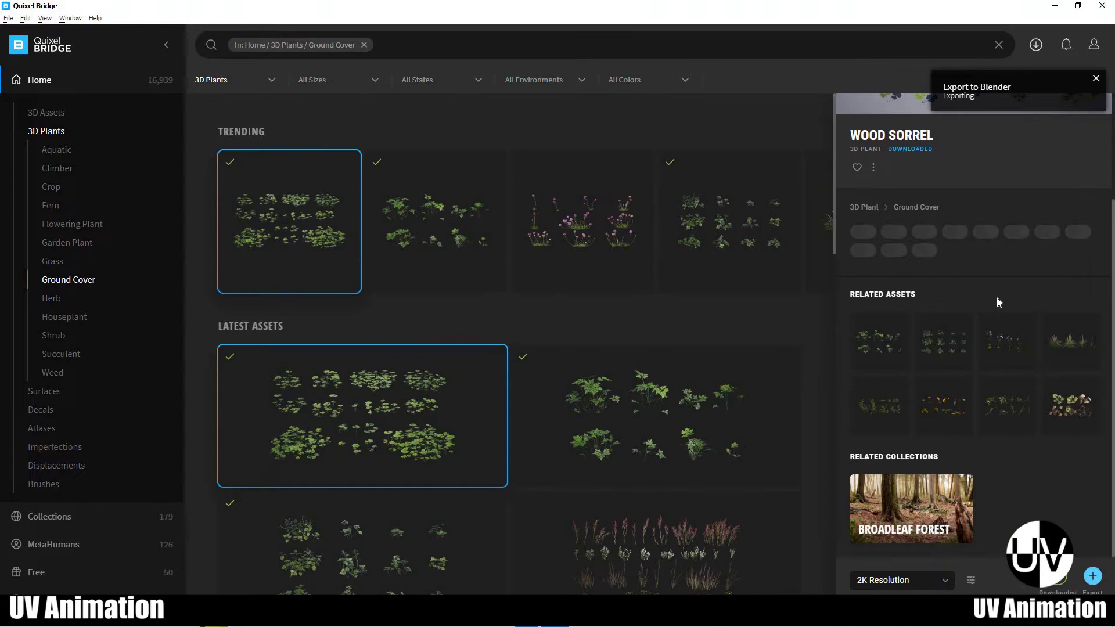
Step: Export Herb Robert, Yellow Archangel and Ground Cover plants from Bridge to Blender
middle_click(254, 226)
right_click(254, 226)
left_click_drag(254, 225, 621, 134)
left_click_drag(620, 133, 630, 359)
left_click(556, 147)
middle_click(556, 147)
left_click_drag(631, 360, 616, 477)
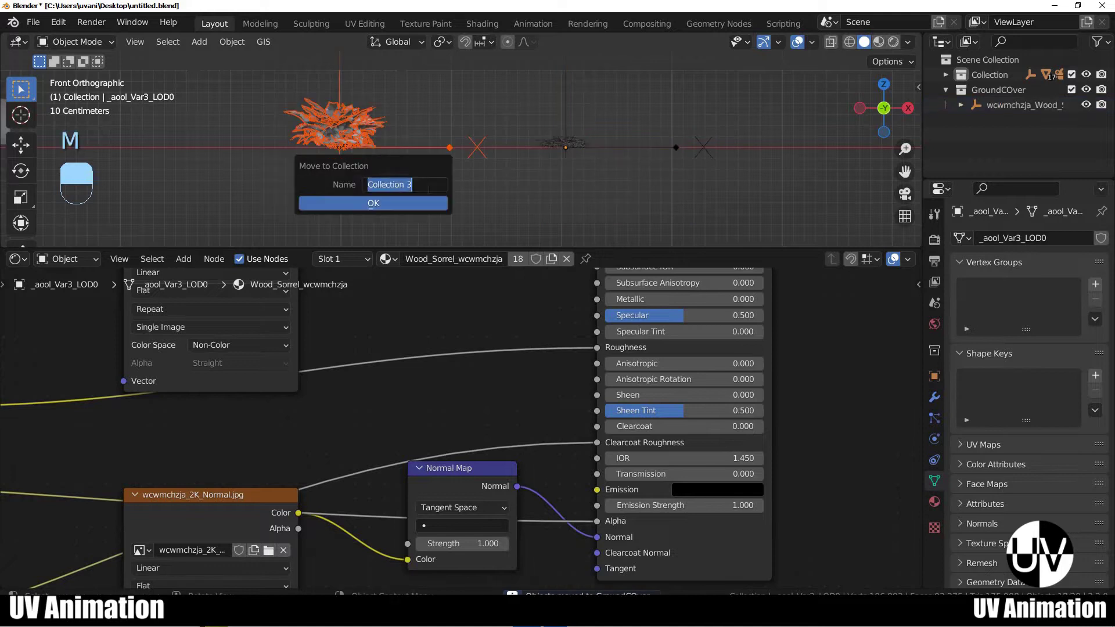
Step: Group Yellow Archangel and Wood Sorrel under the GroundCover collection in the Outliner
middle_click(467, 211)
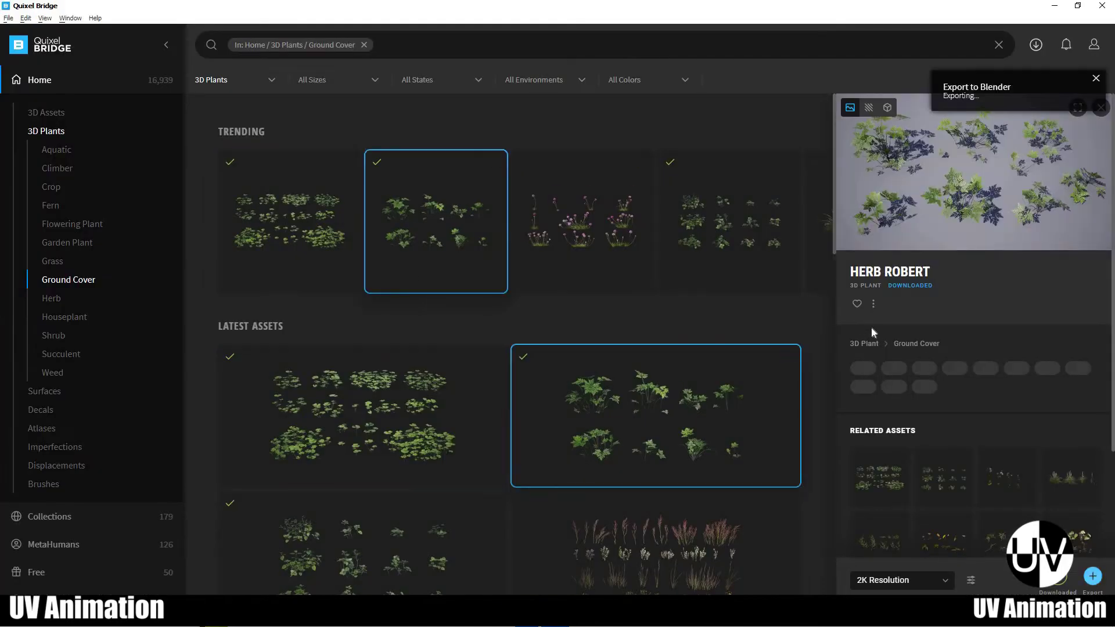
middle_click(210, 193)
right_click(713, 221)
middle_click(541, 472)
left_click_drag(569, 512, 601, 499)
middle_click(602, 498)
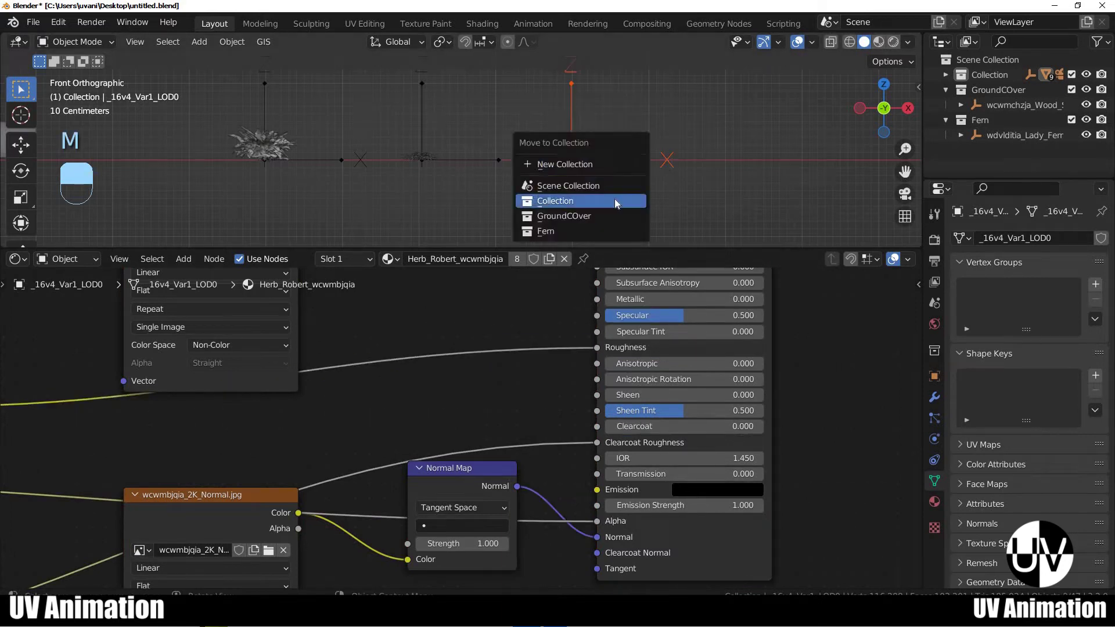
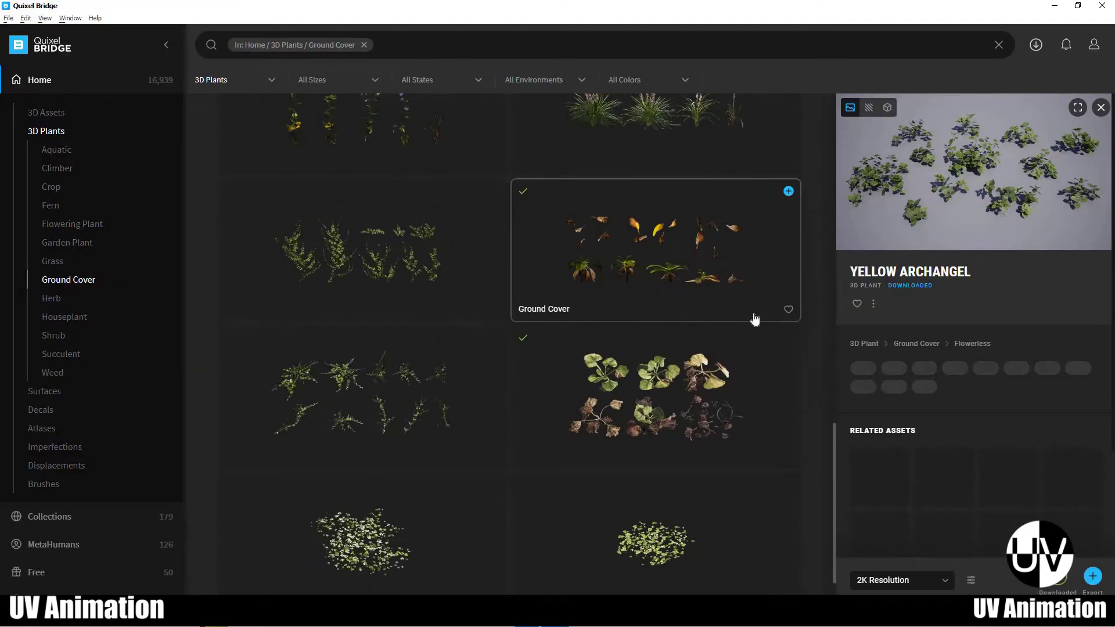
Step: Browse Bridge's 3D Plants / Grass category for the next assets
left_click_drag(235, 157, 603, 511)
right_click(603, 512)
middle_click(598, 517)
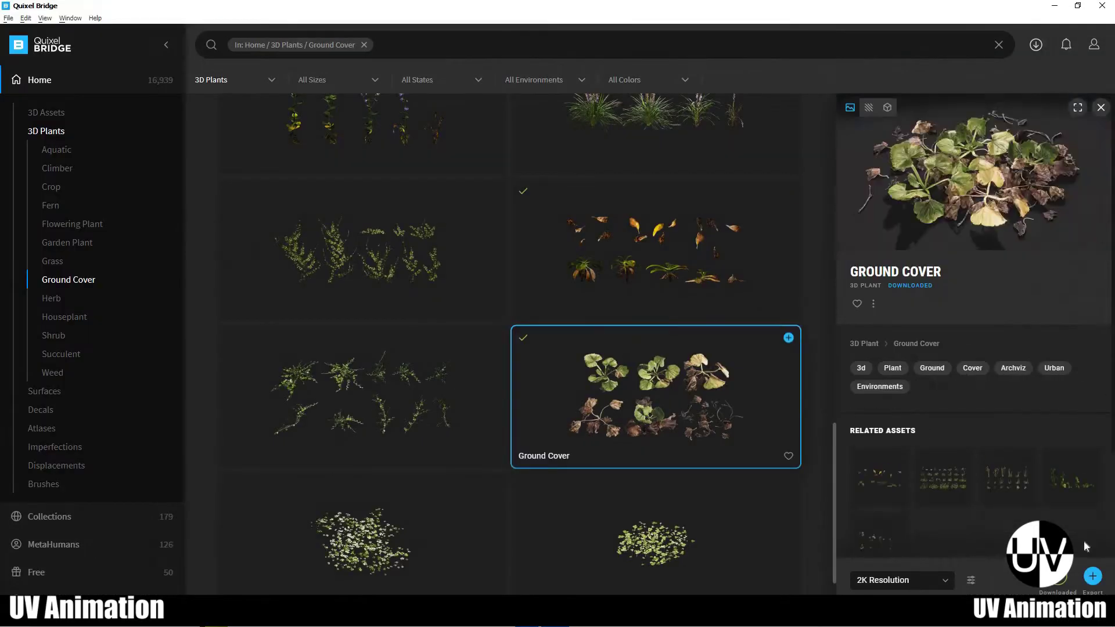
left_click_drag(760, 163, 596, 460)
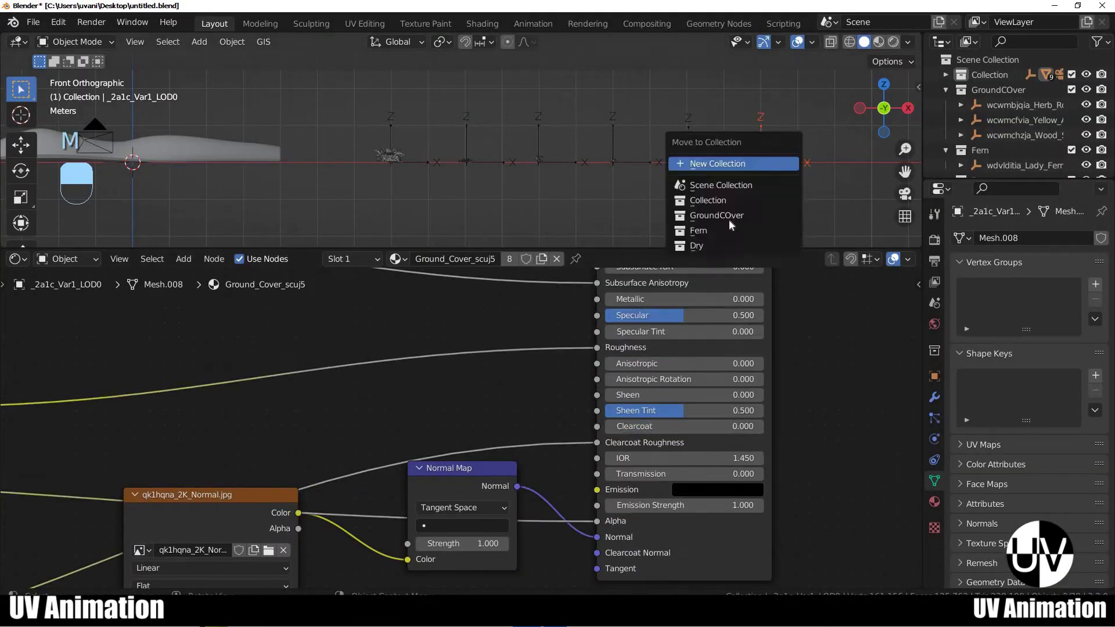
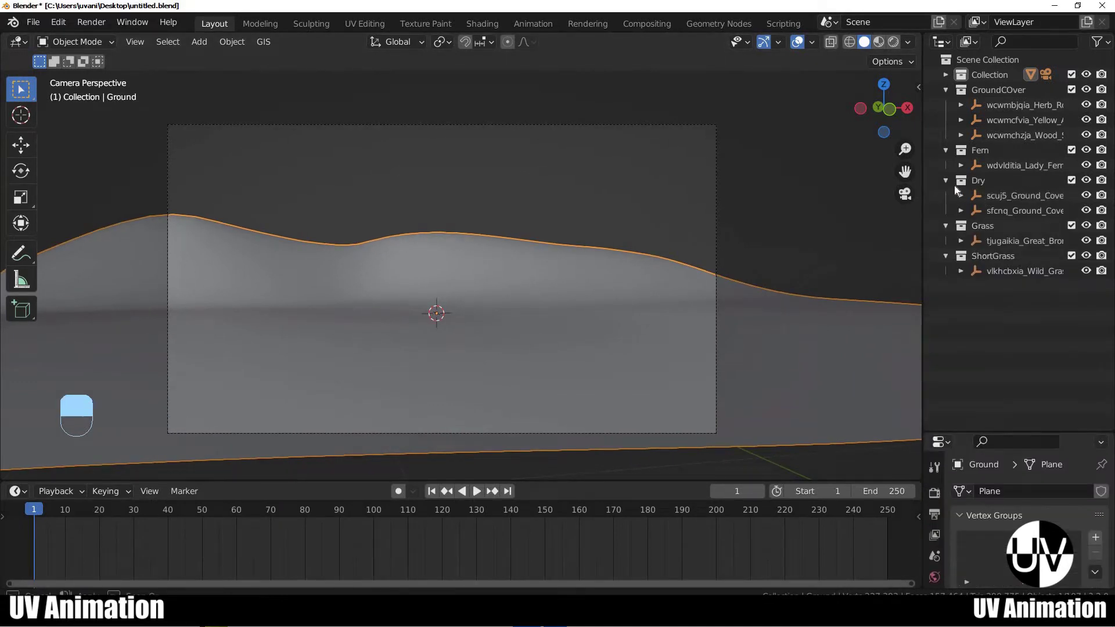
Step: Collapse the five plant collections in the Outliner and bring up Ground's Particle Properties
left_click(943, 98)
left_click_drag(943, 94, 949, 144)
left_click(950, 151)
left_click_drag(1029, 271, 992, 428)
left_click_drag(992, 431, 864, 265)
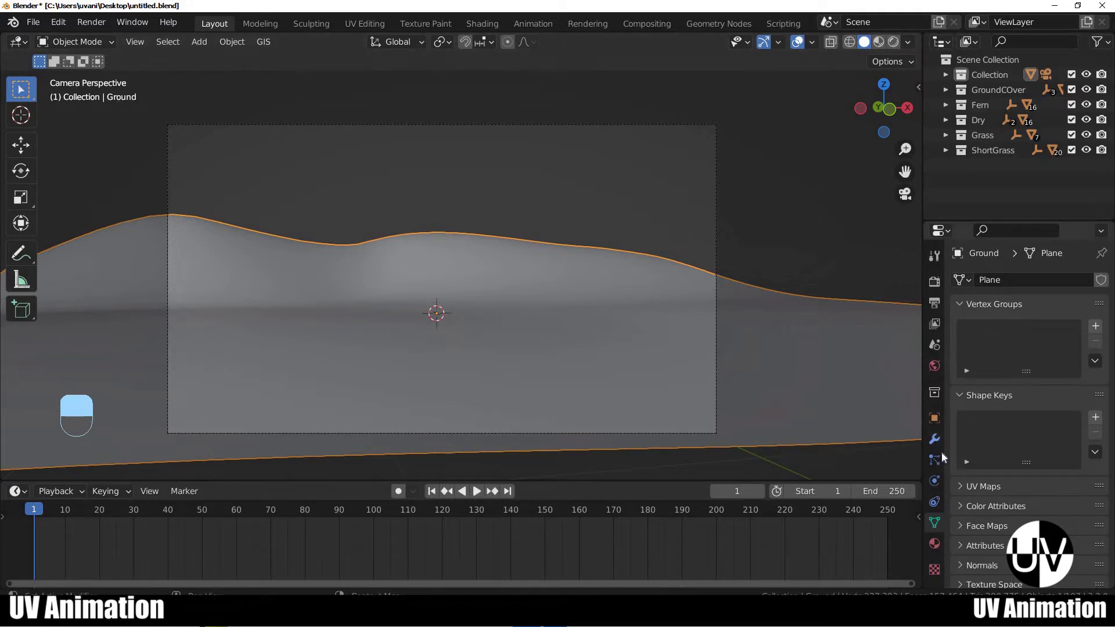
Step: Add a particle system on Ground, name its settings ShortGrass, and switch Emitter to Hair
left_click_drag(698, 317, 1031, 352)
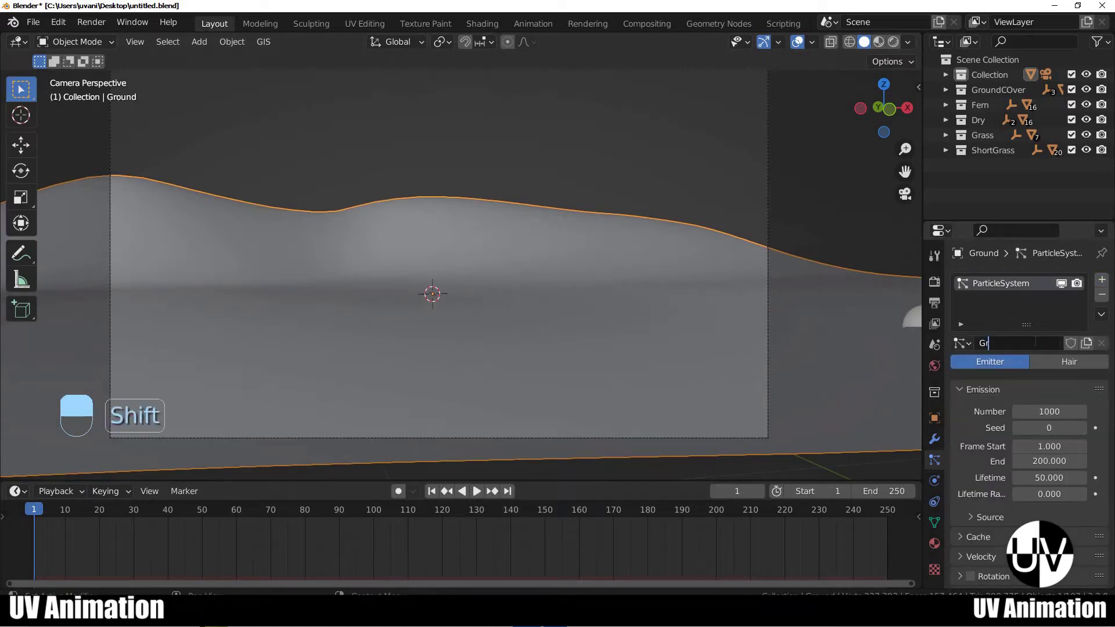
key("s")
key("BackSpace")
key("BackSpace")
key("BackSpace")
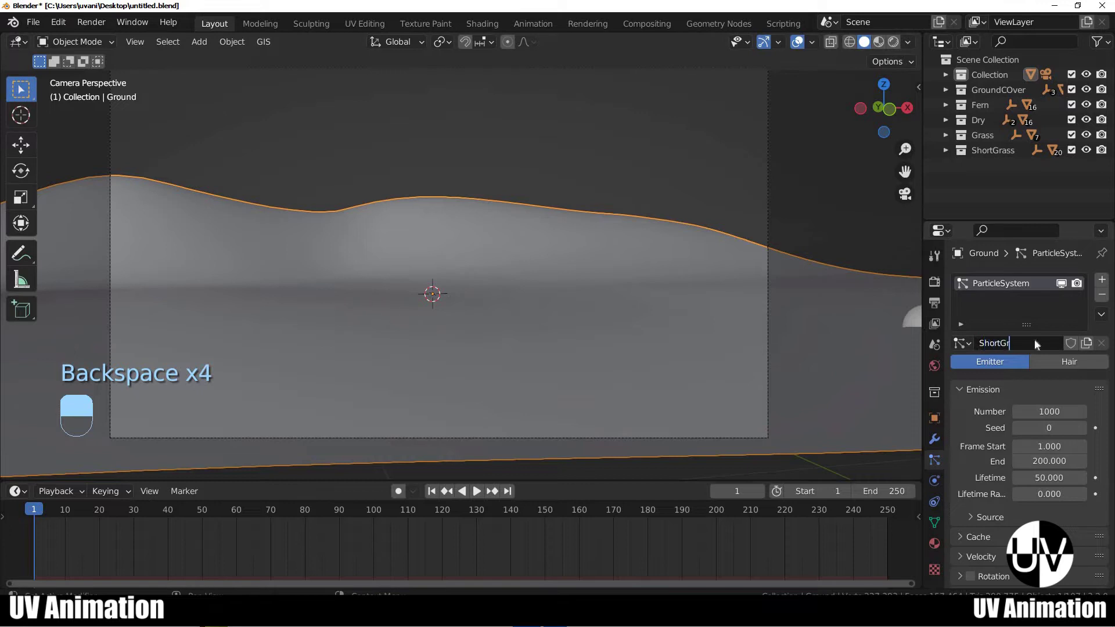
key("s")
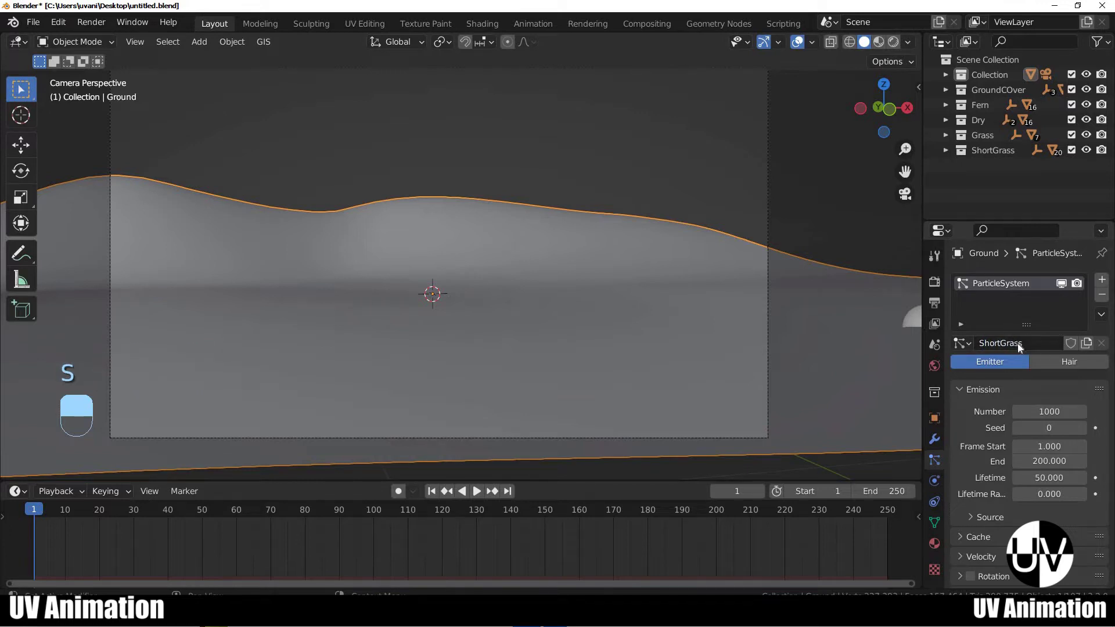
key("ctrl+c")
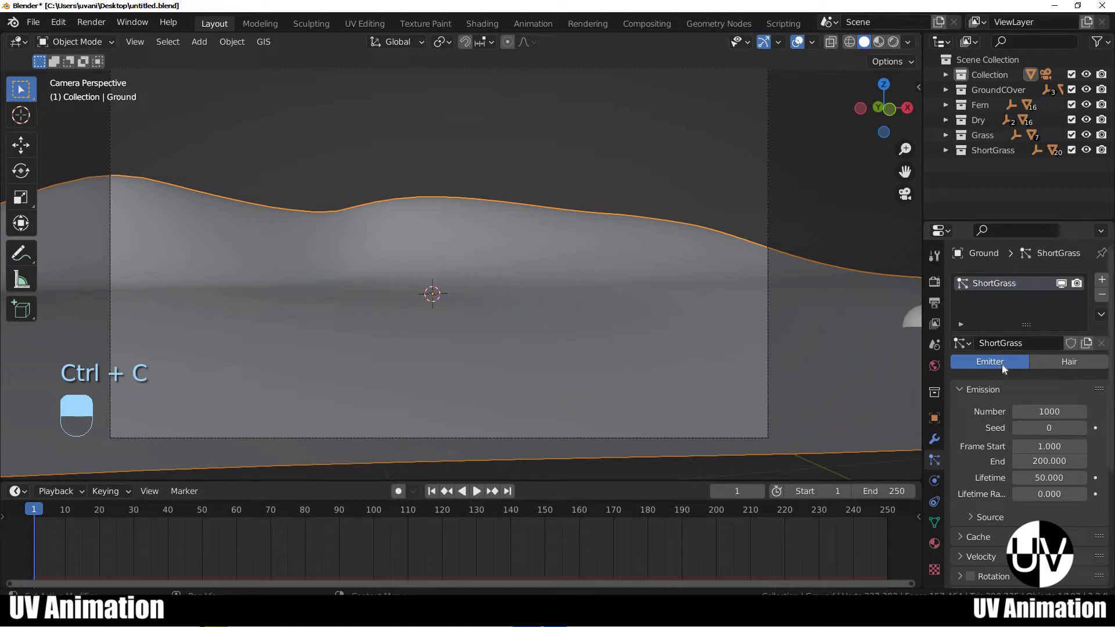
left_click_drag(1034, 368, 924, 328)
left_click_drag(924, 328, 996, 430)
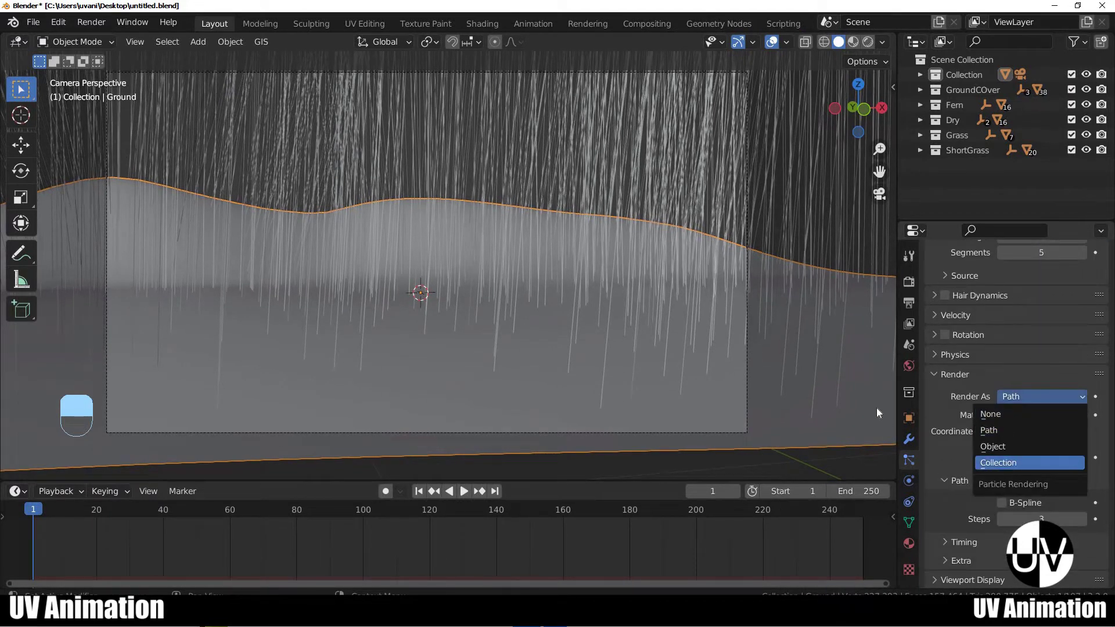
Step: Render the ShortGrass particles as the ShortGrass collection at 0.05 scale
left_click_drag(1064, 477, 478, 343)
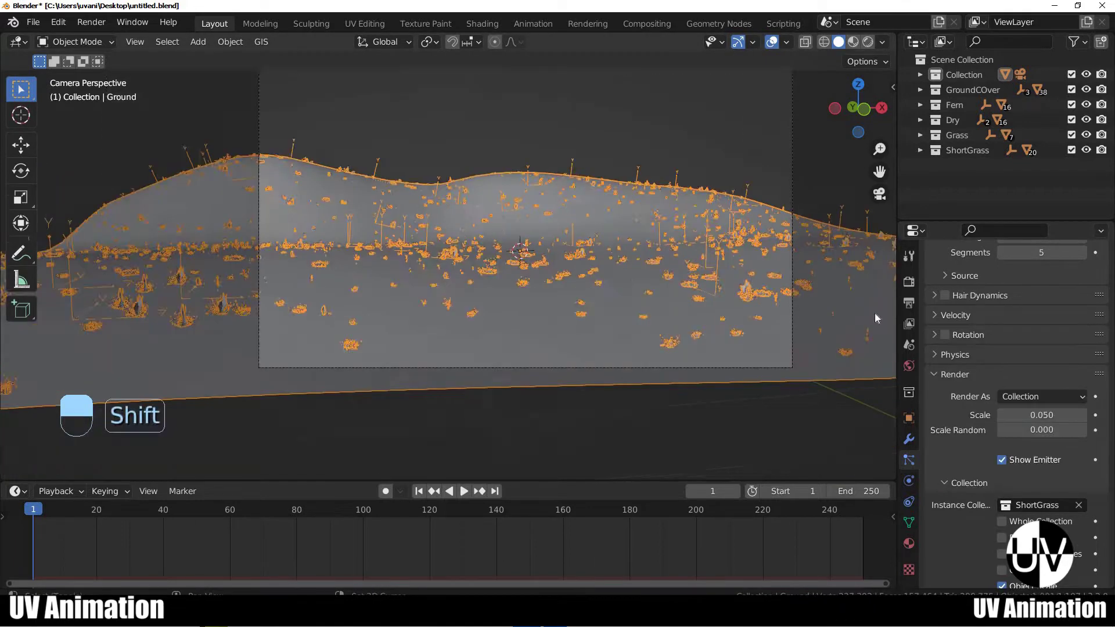
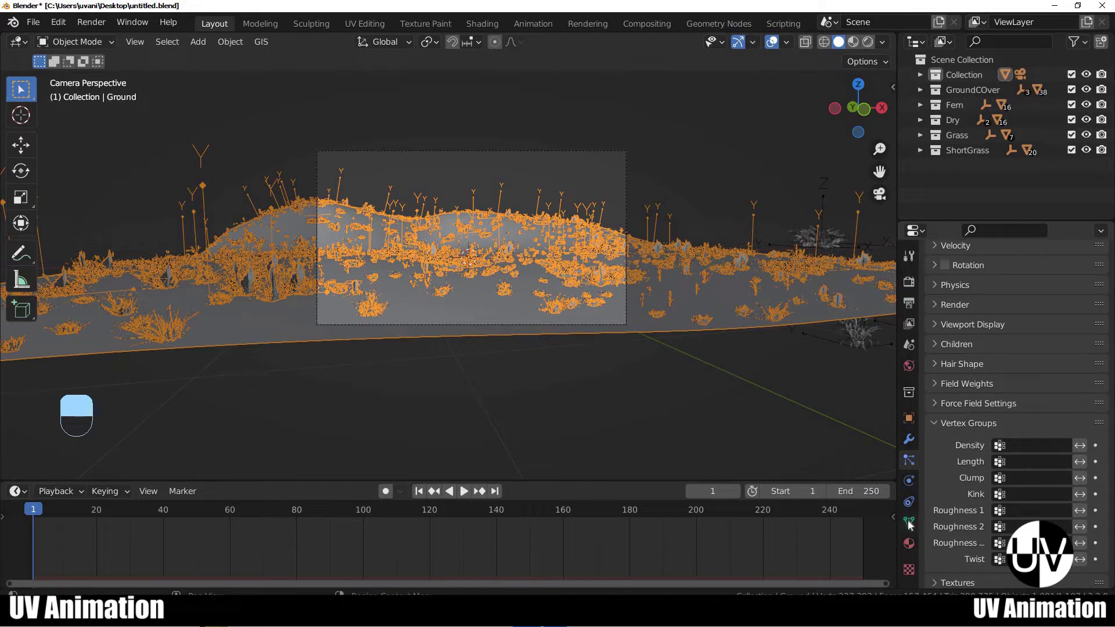
Step: Add a ShortGrass vertex group on the ground and use it as the Density vertex group
left_click_drag(1047, 394, 972, 335)
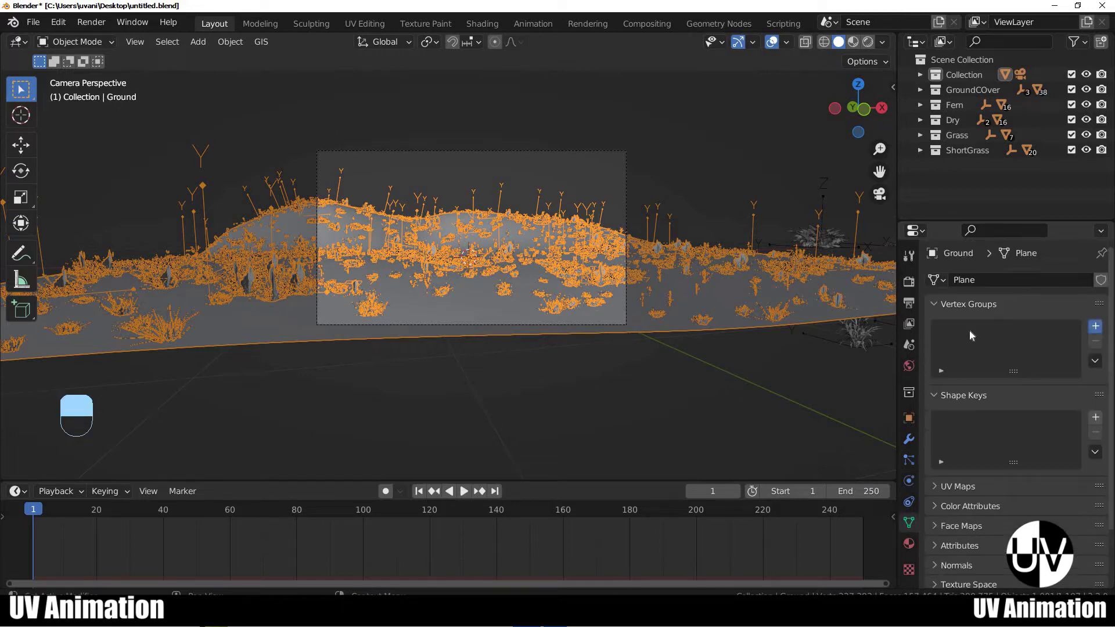
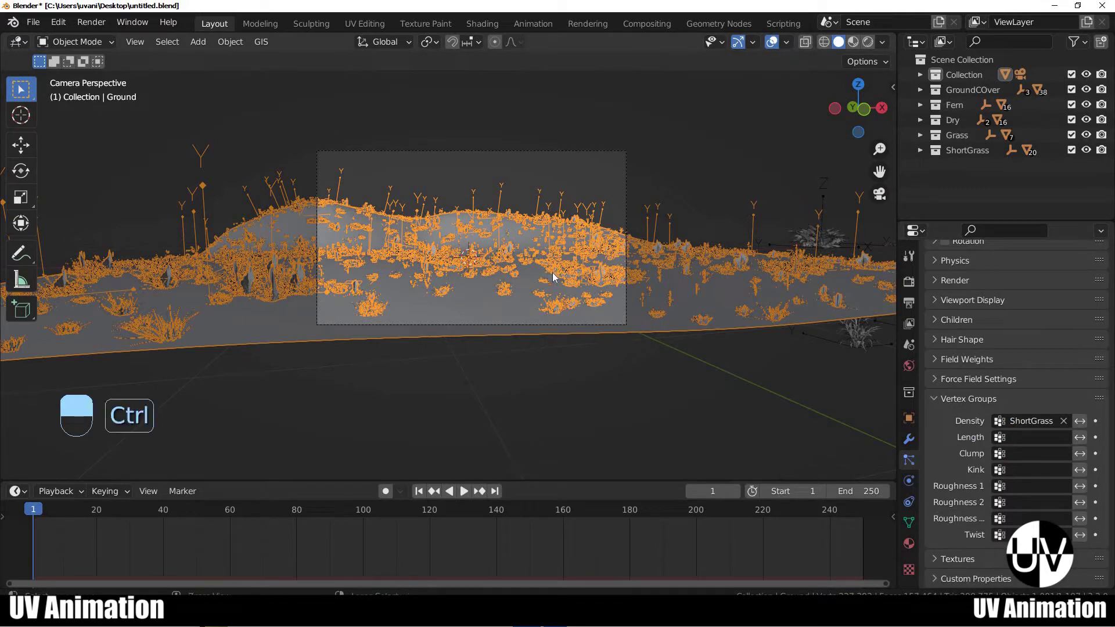
Step: Enter Weight Paint mode to paint the ShortGrass density weights on the ground
key("ctrl+Tab")
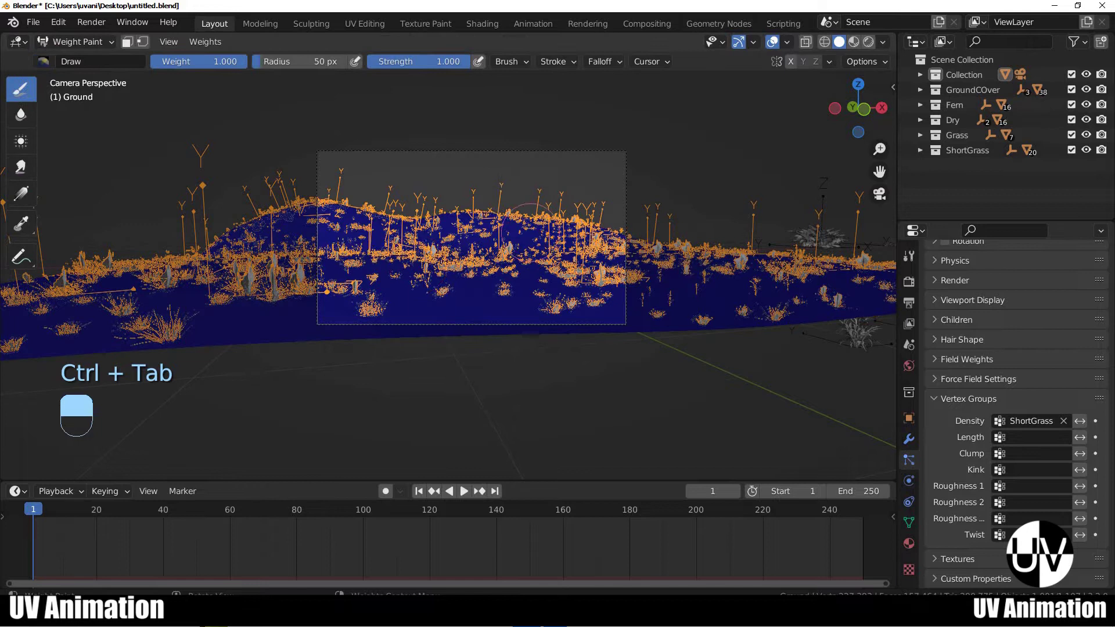
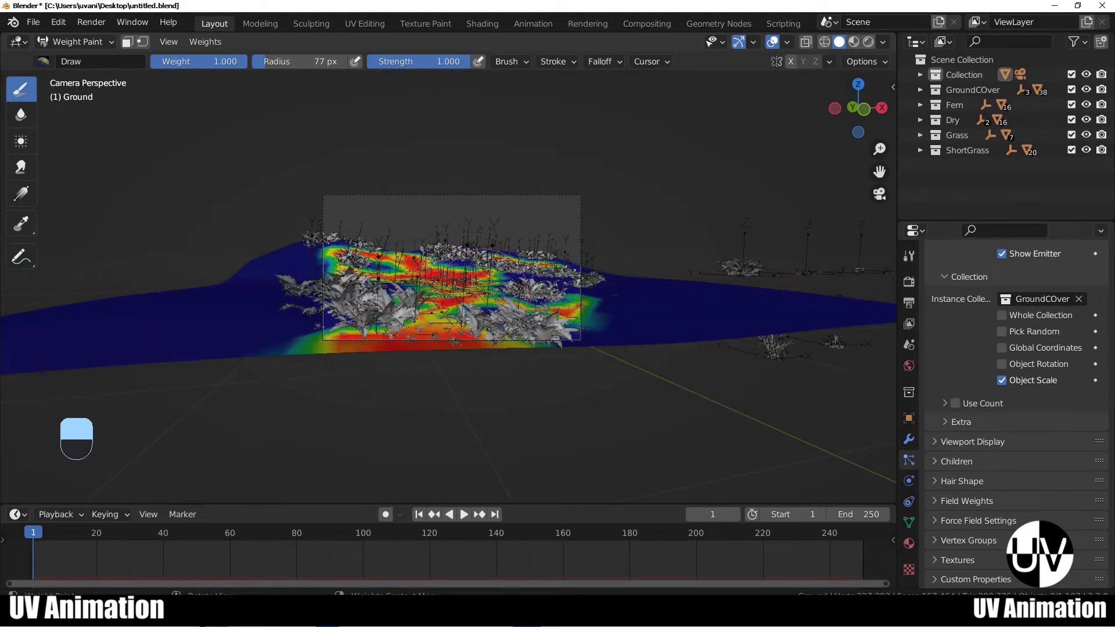
Step: Back in Object Mode, set GroundCover Scale 0.216, Scale Random 0.895 and Number 2000
key("ctrl+Tab")
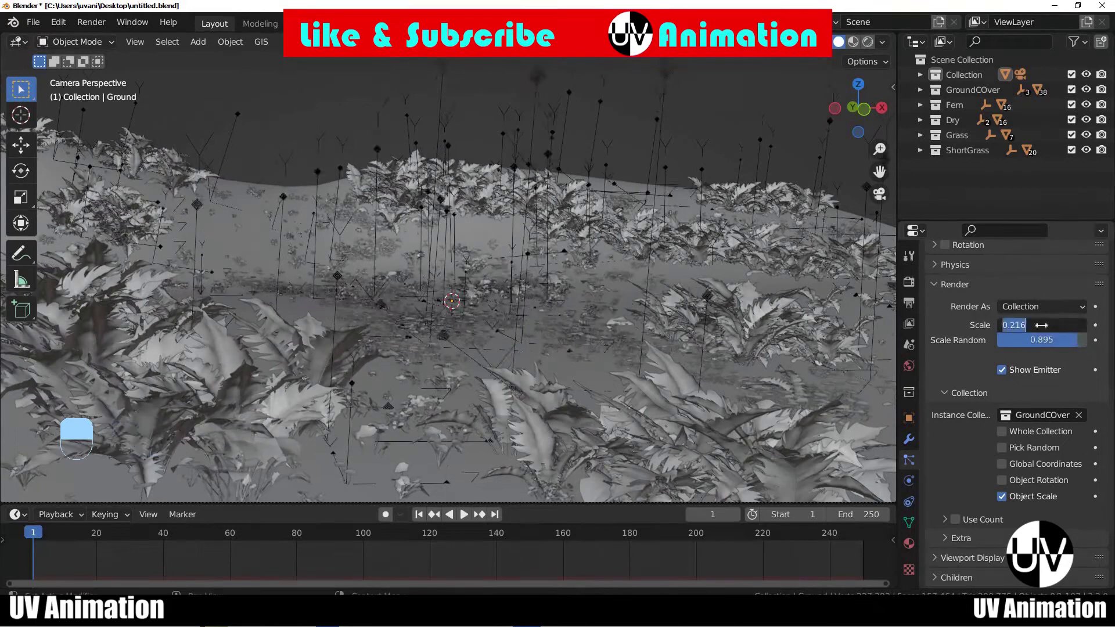
key("KP_0")
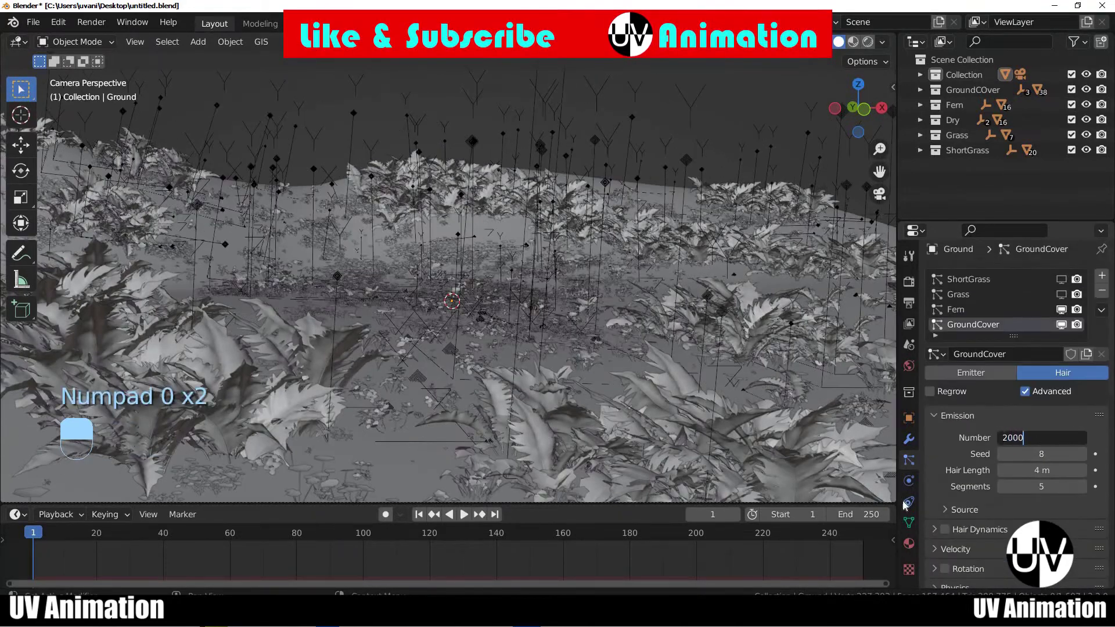
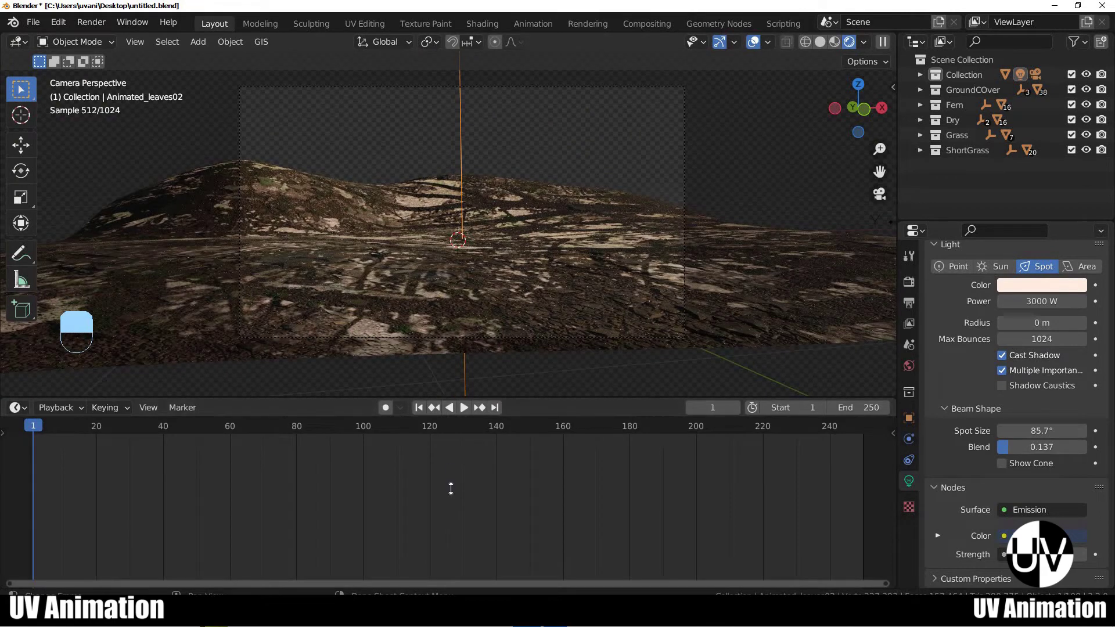
Step: Preview the warm 3000 W spot light with 85.7° size and 0.137 blend in Rendered shading
left_click(521, 313)
right_click(520, 313)
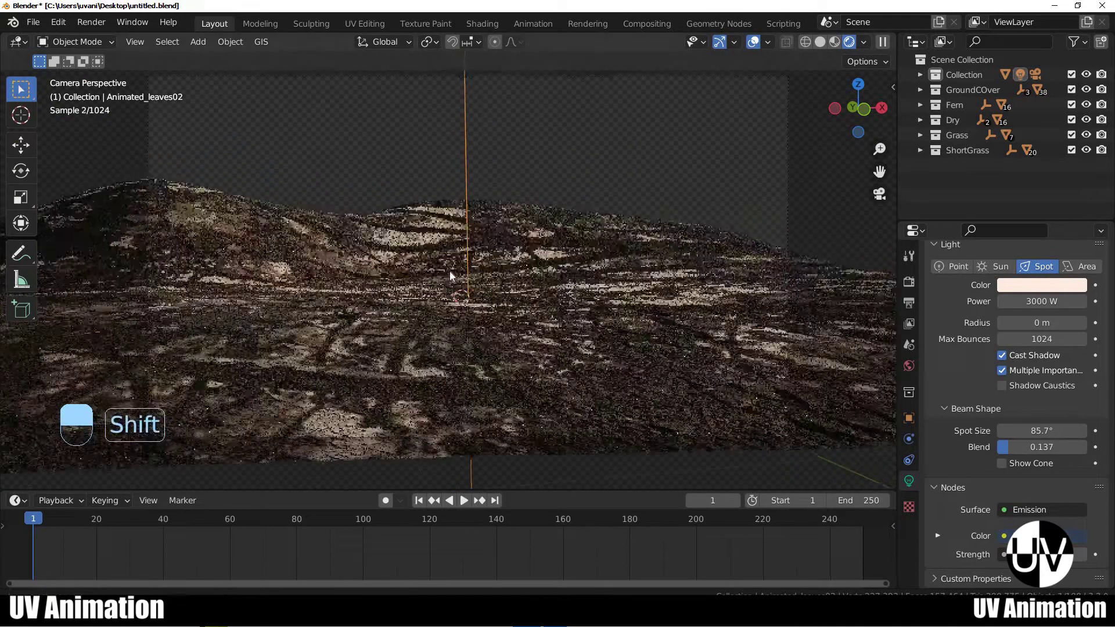